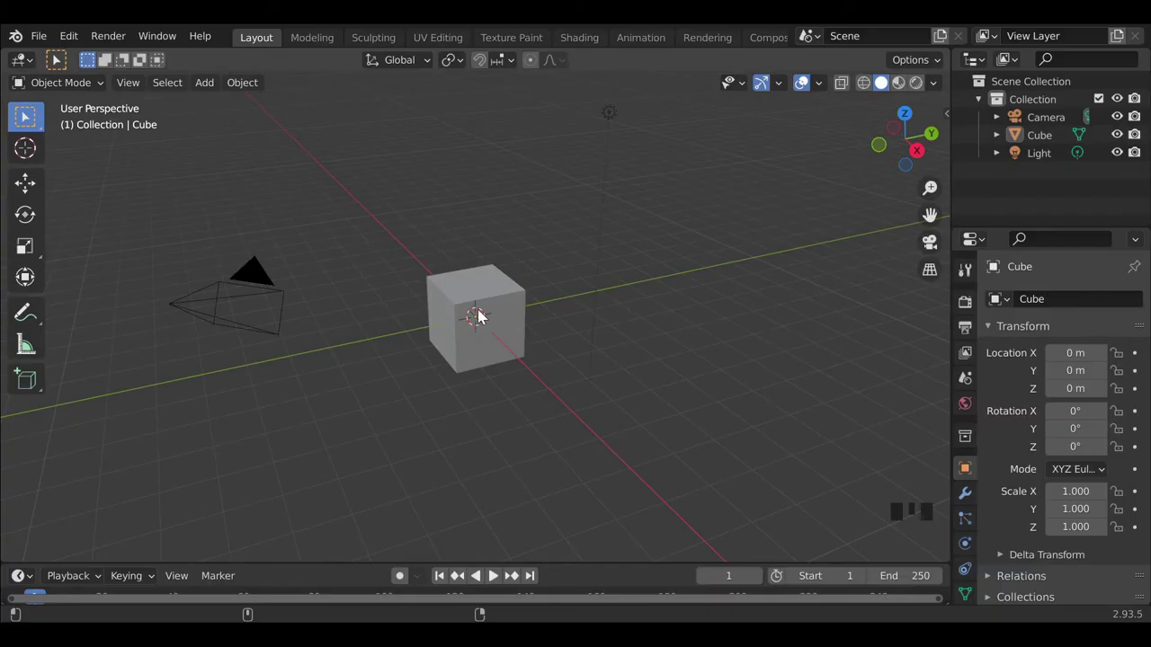
- Delete the default cube from the scene
left_click(486, 311)
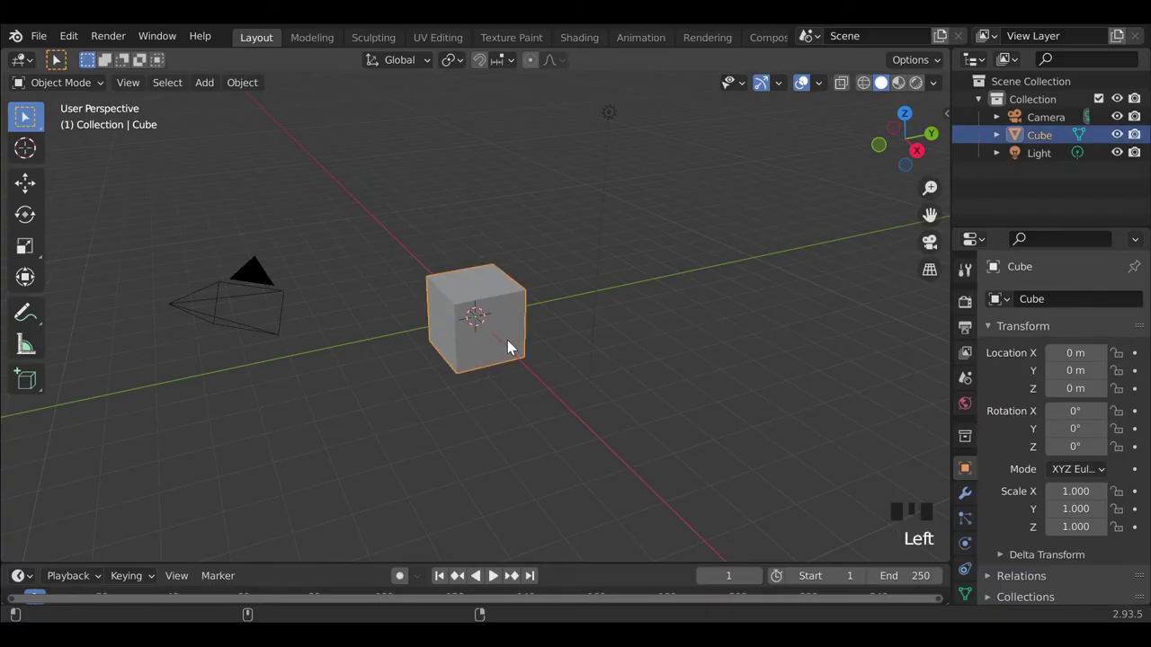
key("x")
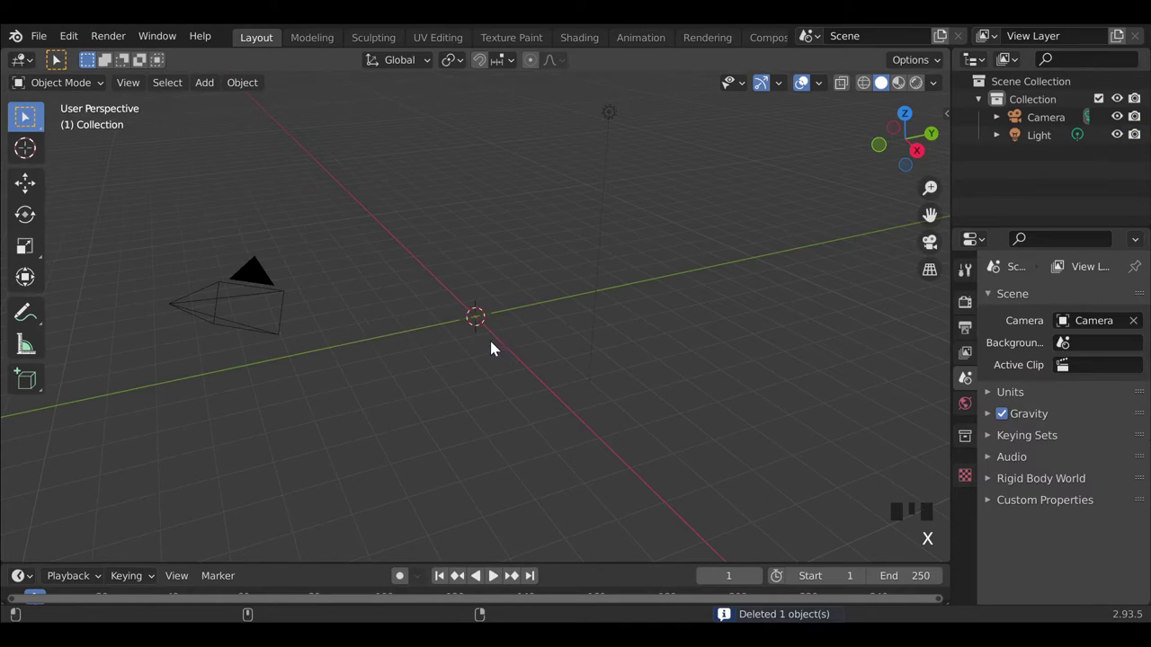
- Bring up the Add menu with Shift+A to reach Curve > Sapling: Add Tree
key("shift+a")
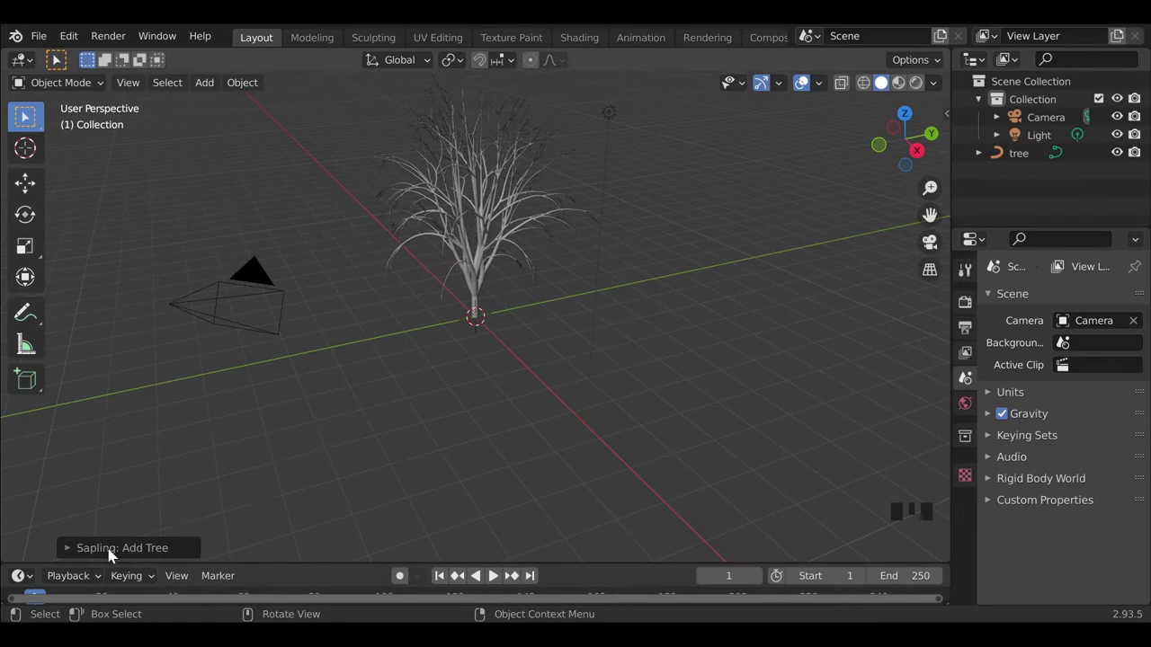
- Switch the Sapling settings to Leaves, enable Show Leaves and raise the count to 608
left_click_drag(116, 547, 198, 257)
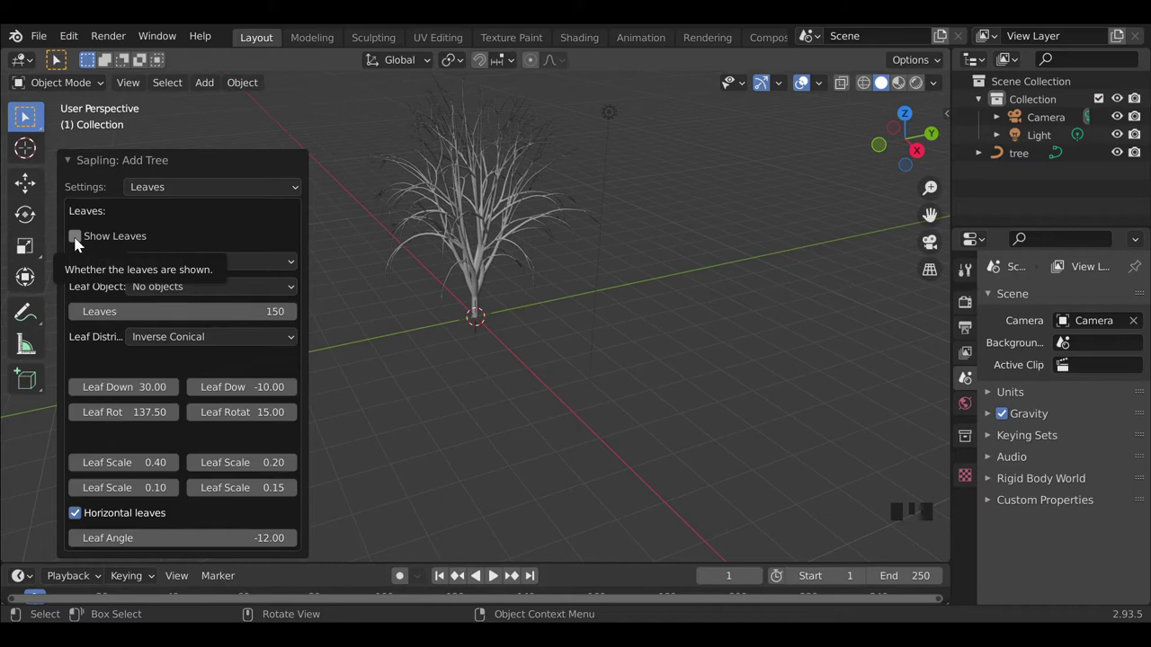
left_click(124, 243)
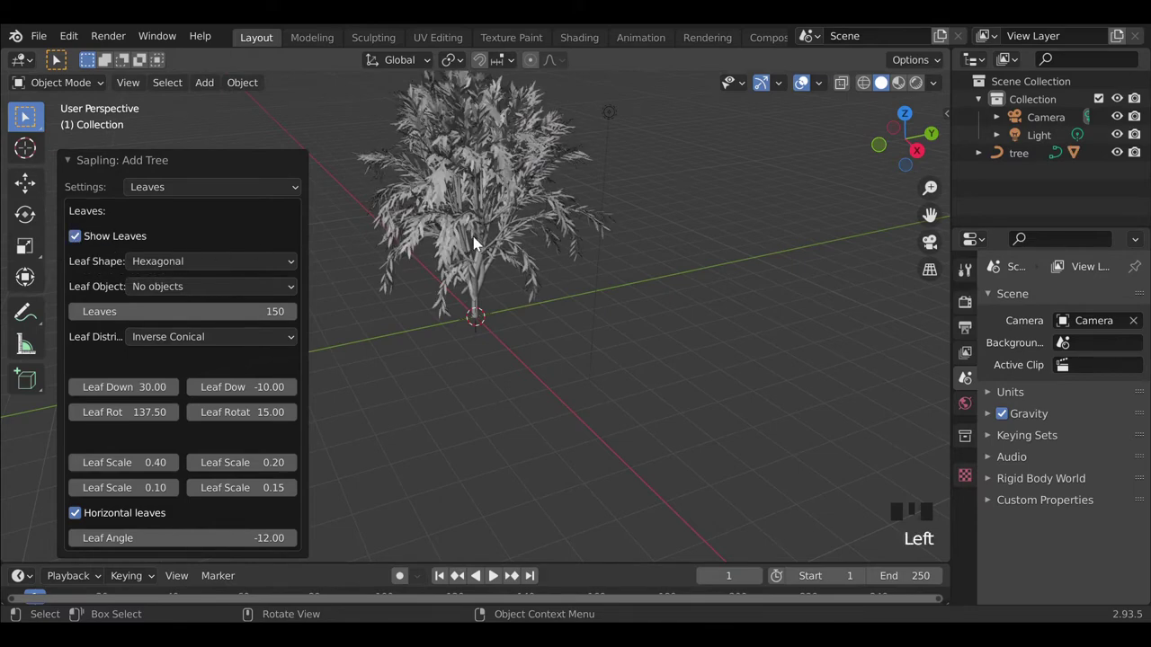
left_click(521, 349)
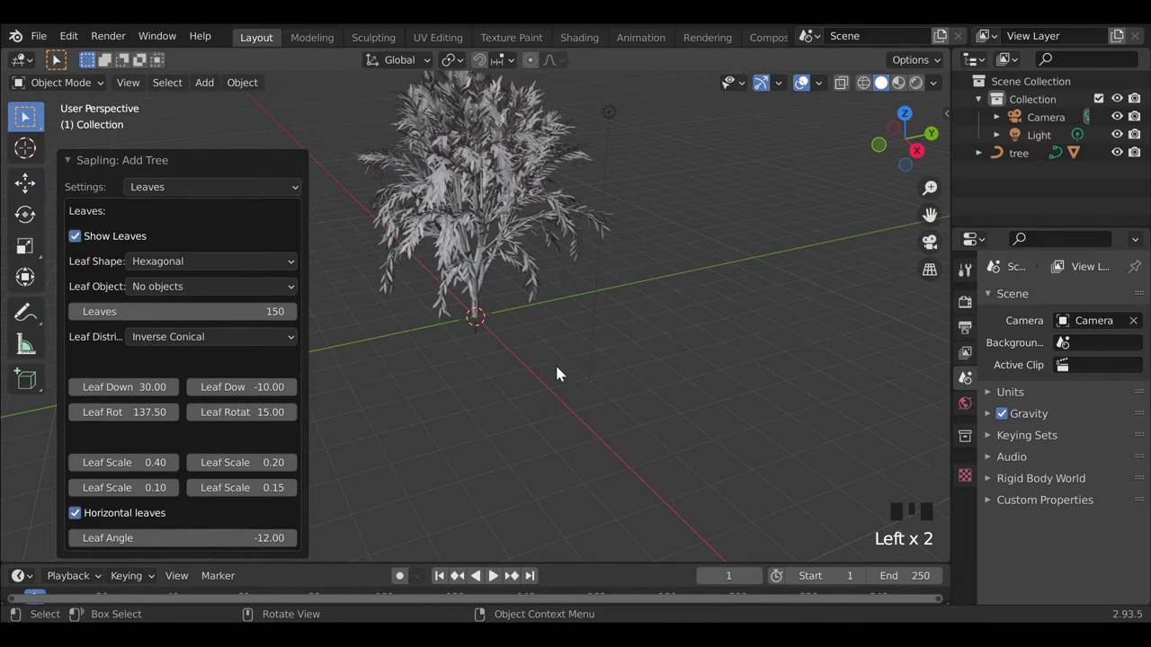
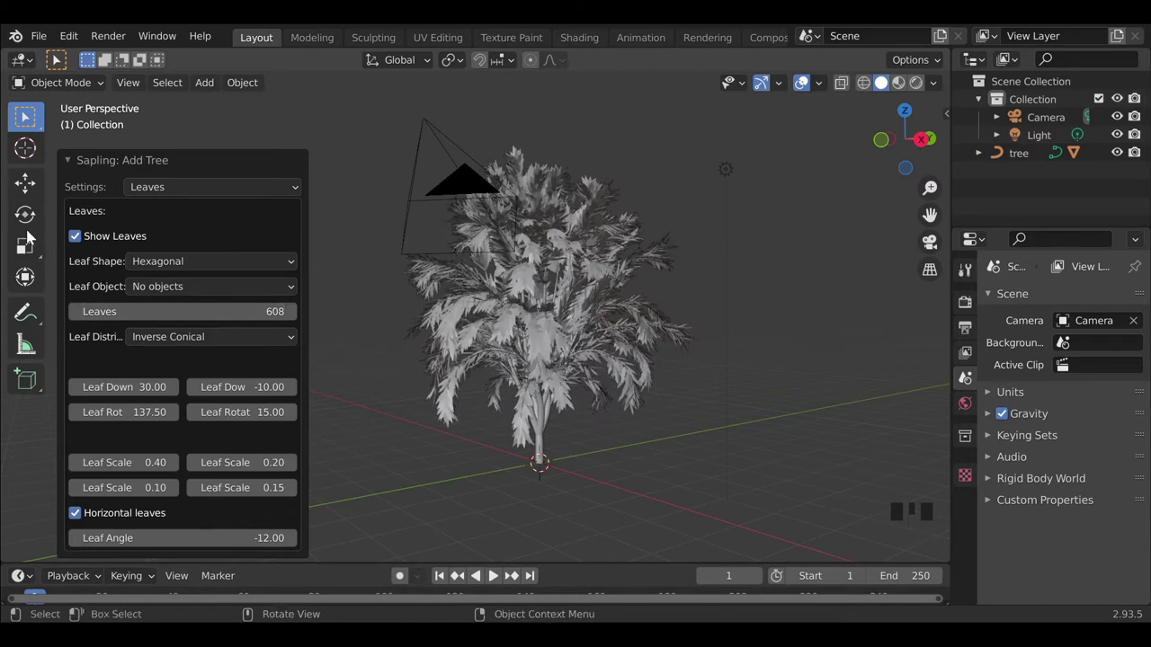
- Face the tree in Material Preview shading and select the leaves object's material properties
left_click(640, 506)
left_click_drag(694, 551, 635, 529)
scroll("up", 3)
left_click_drag(651, 230, 534, 255)
left_click(549, 263)
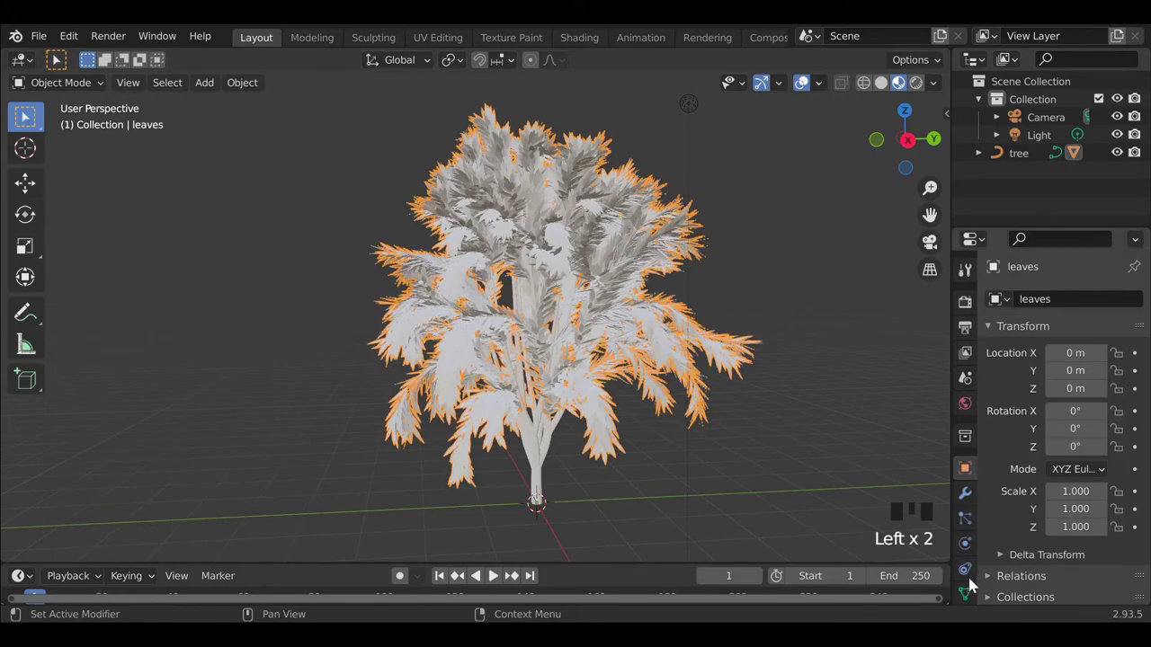
scroll("down", 3)
- Set the leaves' Base Color to a darkened green
left_click(968, 562)
left_click_drag(1053, 380, 1044, 397)
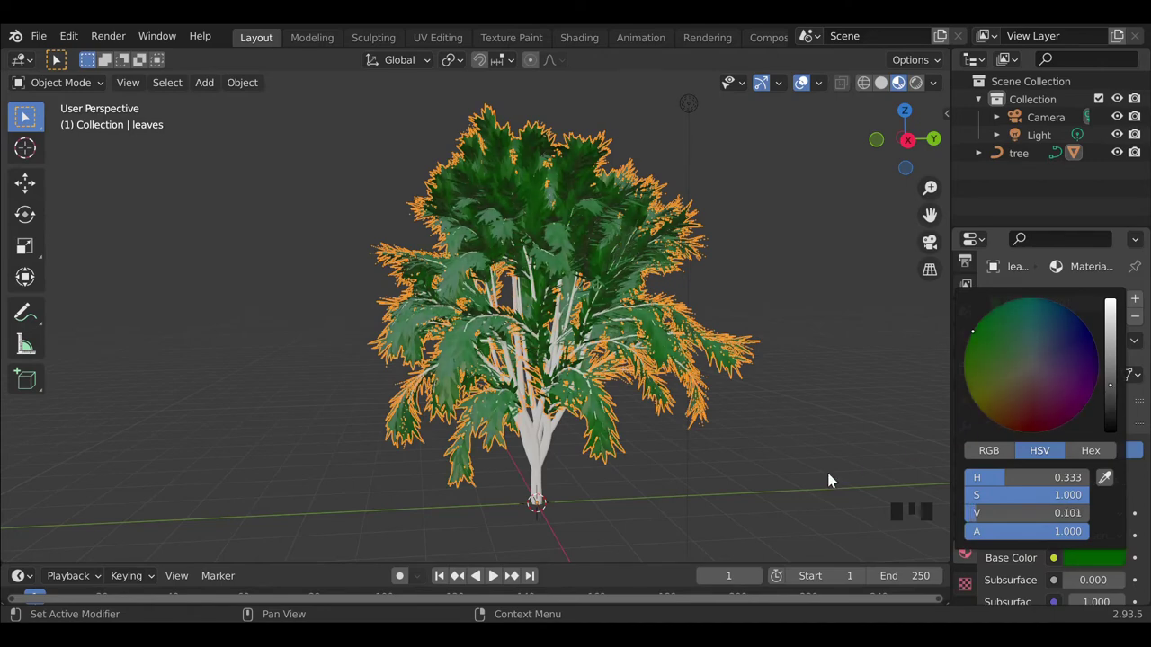
left_click_drag(769, 504, 698, 501)
- Select the branches and set their material Base Color to dark red-brown
left_click(559, 458)
left_click_drag(1073, 371, 1077, 562)
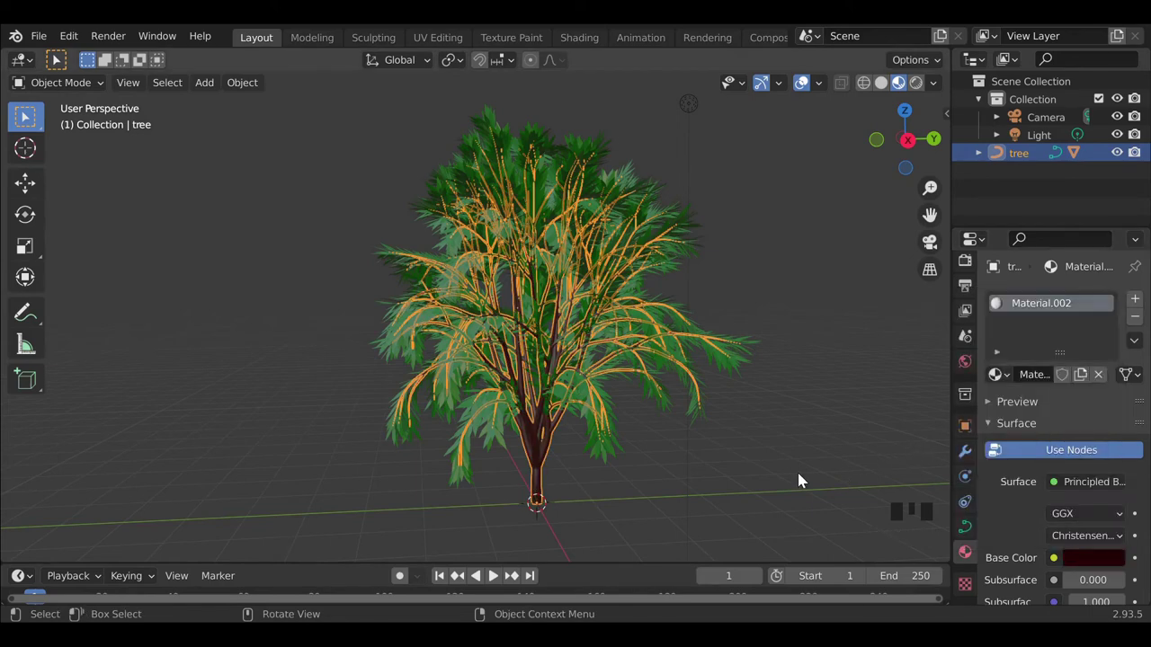
left_click(806, 474)
left_click_drag(531, 530, 437, 533)
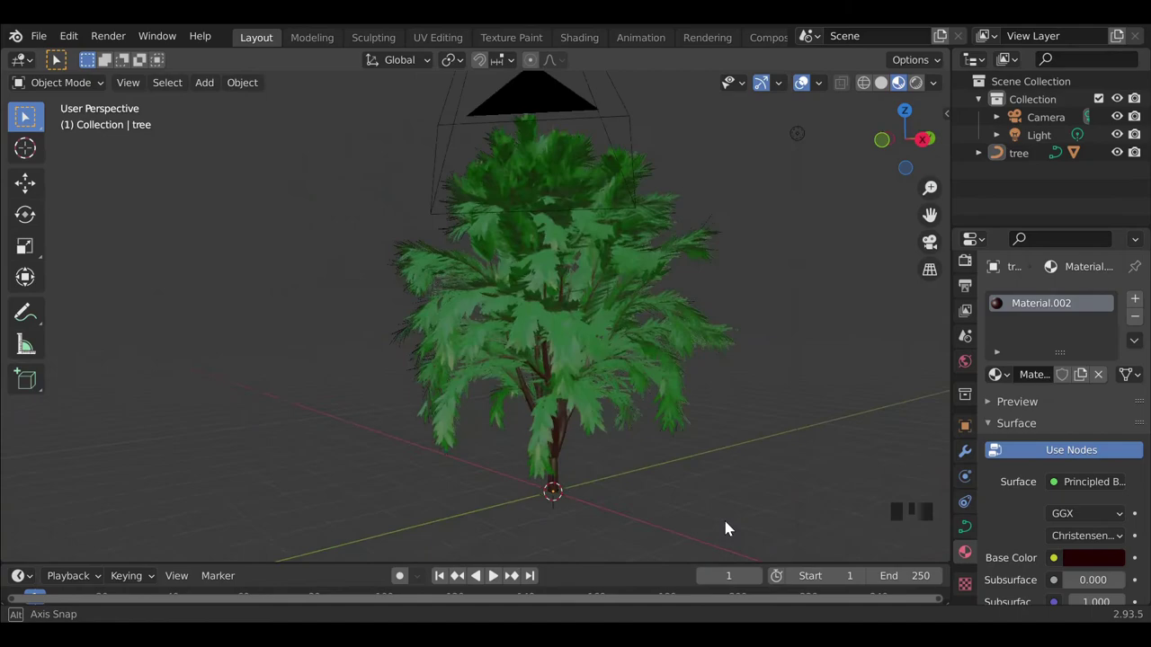
scroll("up", 3)
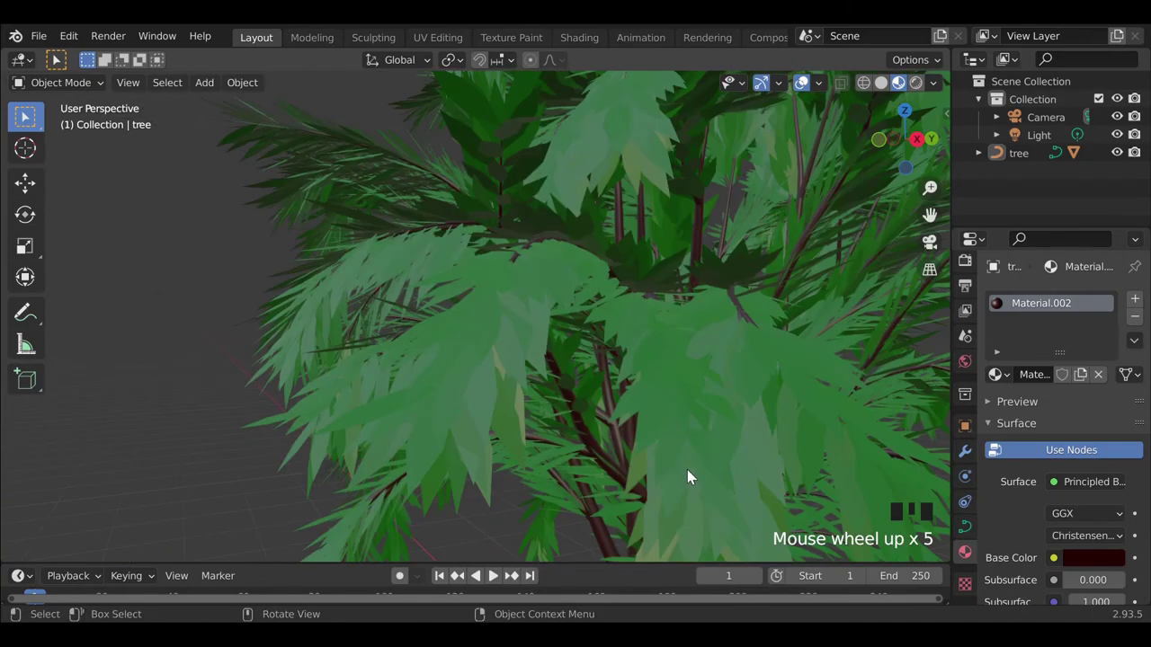